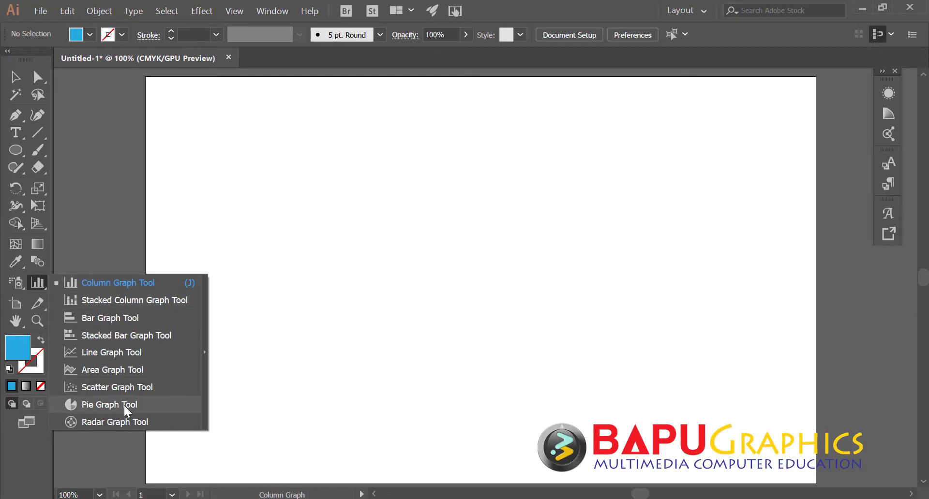
Draw the pie graph area and enter the slice values 10, 15, 30, 15, 40 in the data sheet
left_click_drag(128, 414, 421, 325)
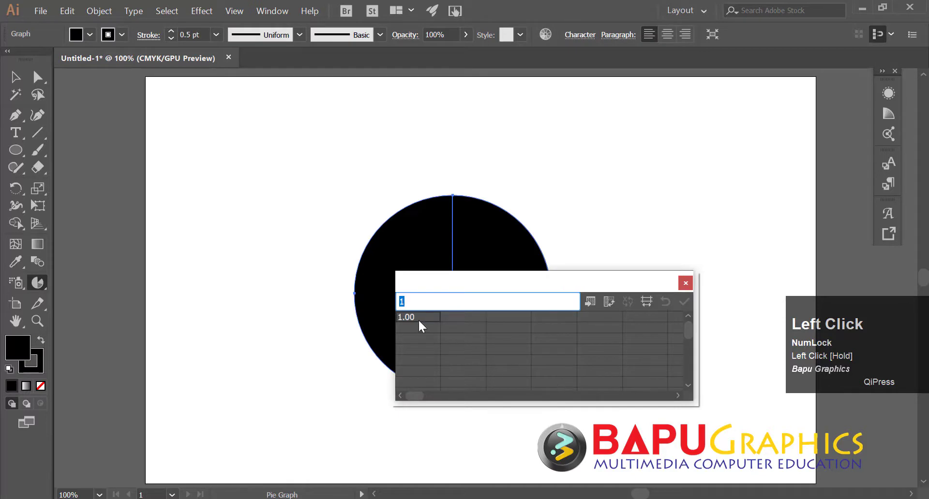
key("Right")
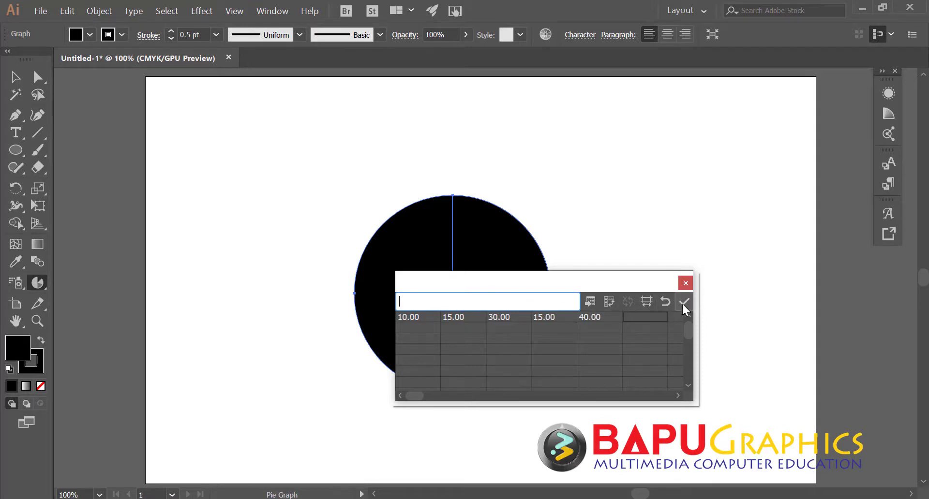
Apply the data, then recolour individual slices red, orange, blue and green with the Direct Selection Tool
left_click(684, 309)
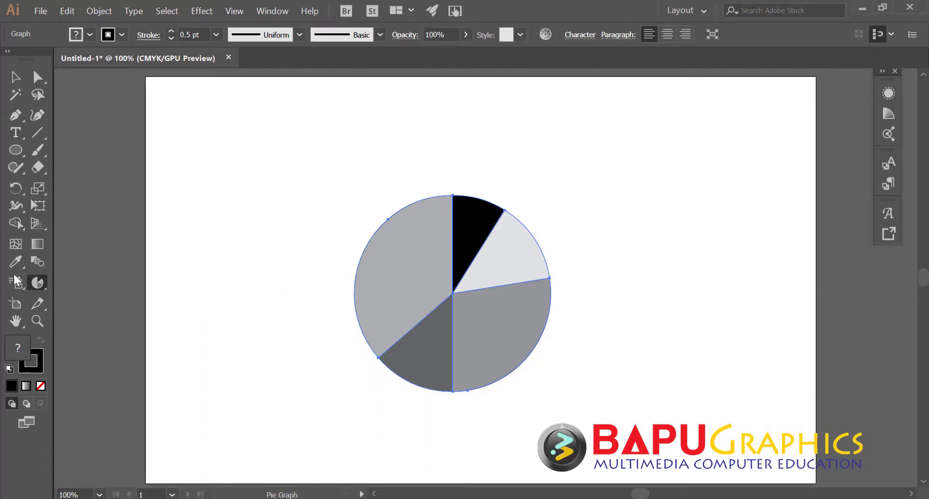
left_click_drag(36, 85, 79, 40)
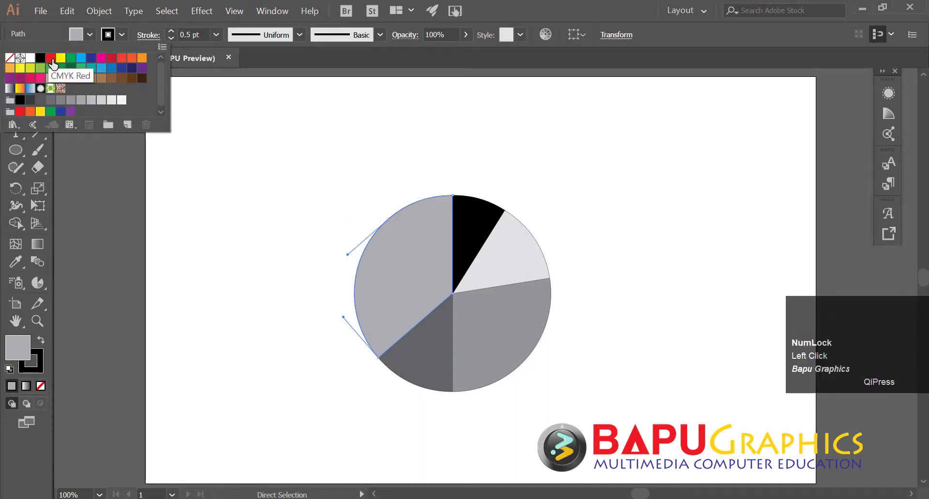
left_click_drag(71, 64, 201, 13)
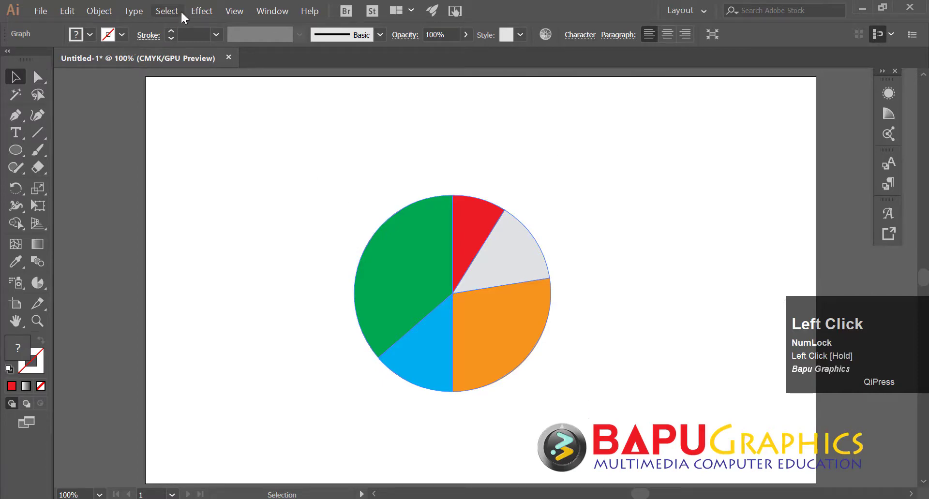
Add a 3D Extrude & Bevel effect to the pie graph with Preview enabled
left_click(201, 13)
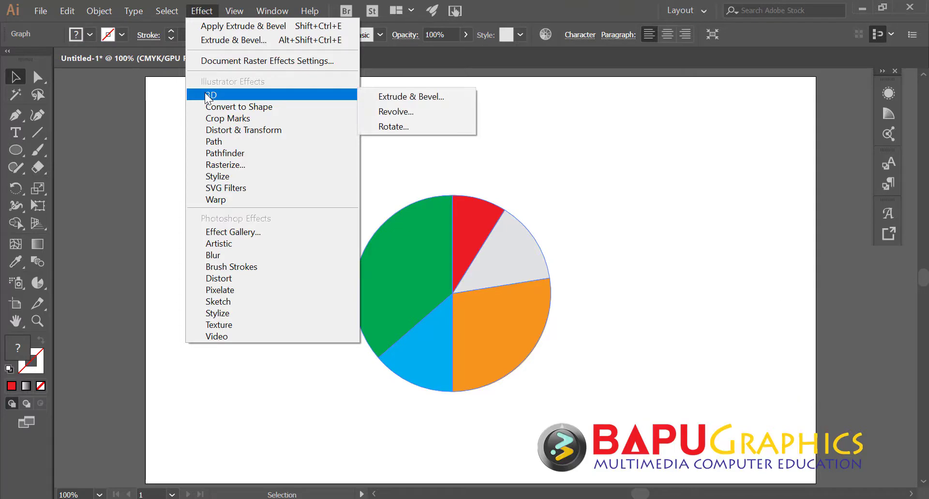
left_click(208, 101)
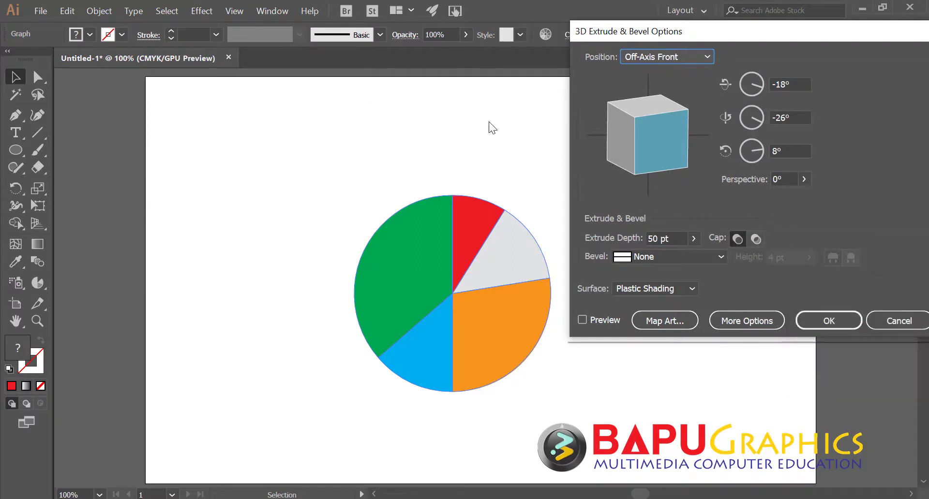
left_click(585, 327)
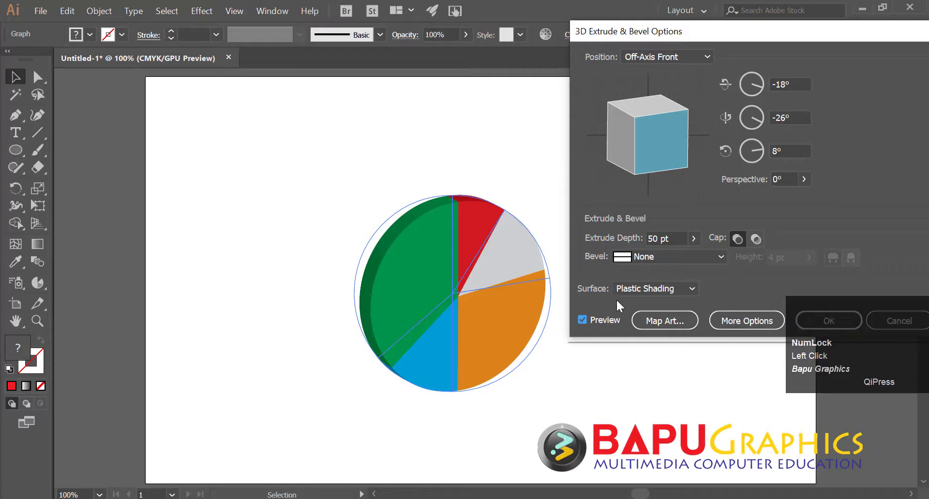
Tilt the pie back on the rotation cube to a custom 3D angle and commit the extrusion with OK
left_click(656, 154)
left_click_drag(657, 153, 670, 105)
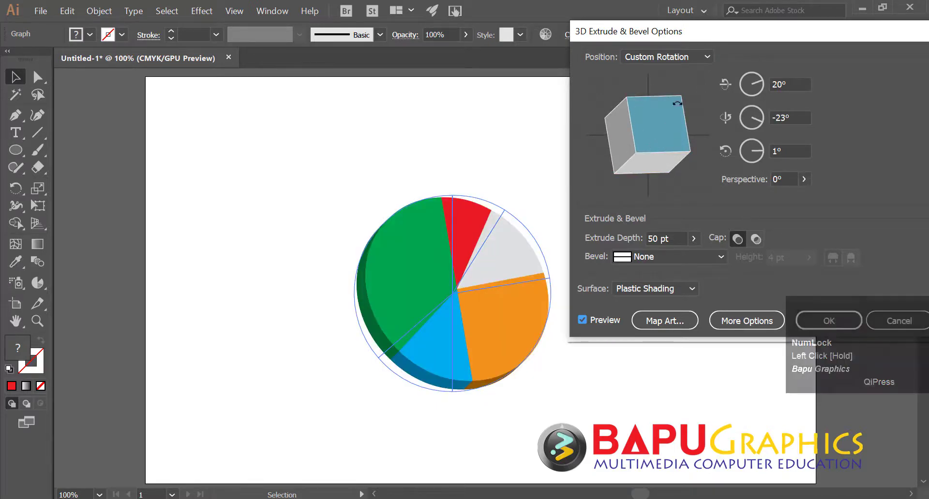
left_click_drag(673, 119, 605, 244)
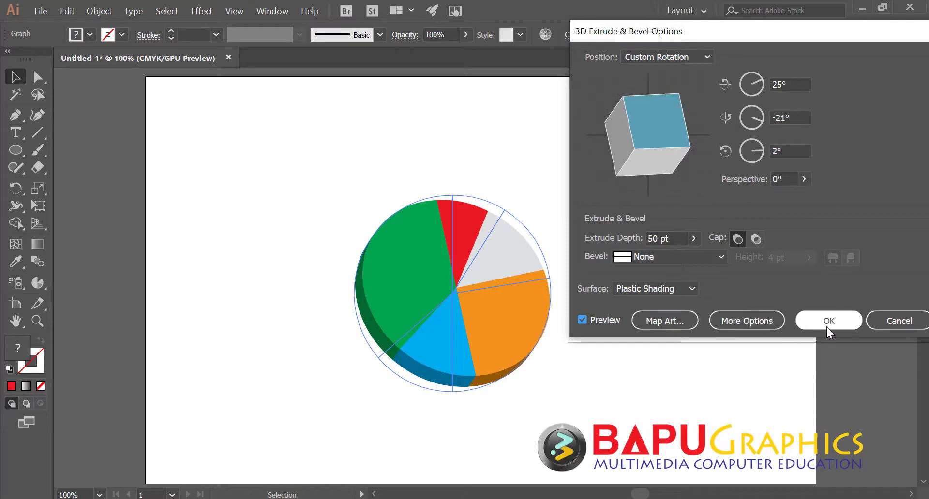
double_click(830, 327)
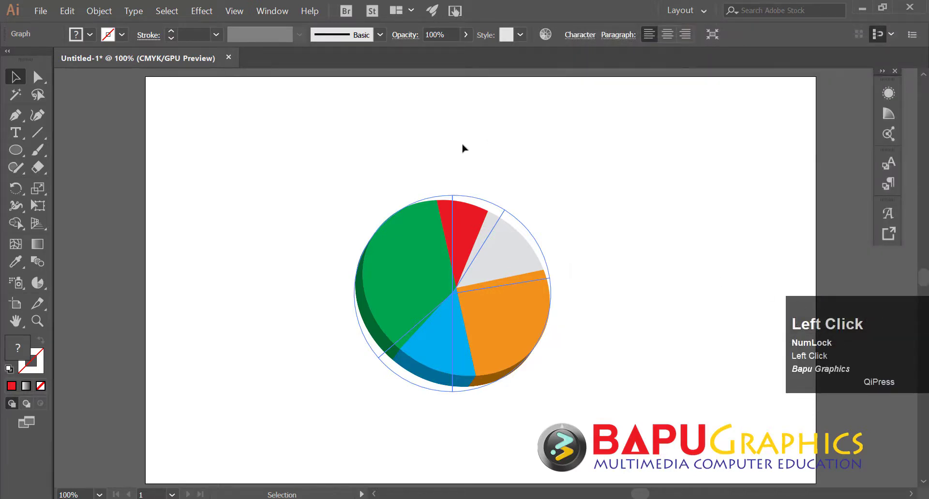